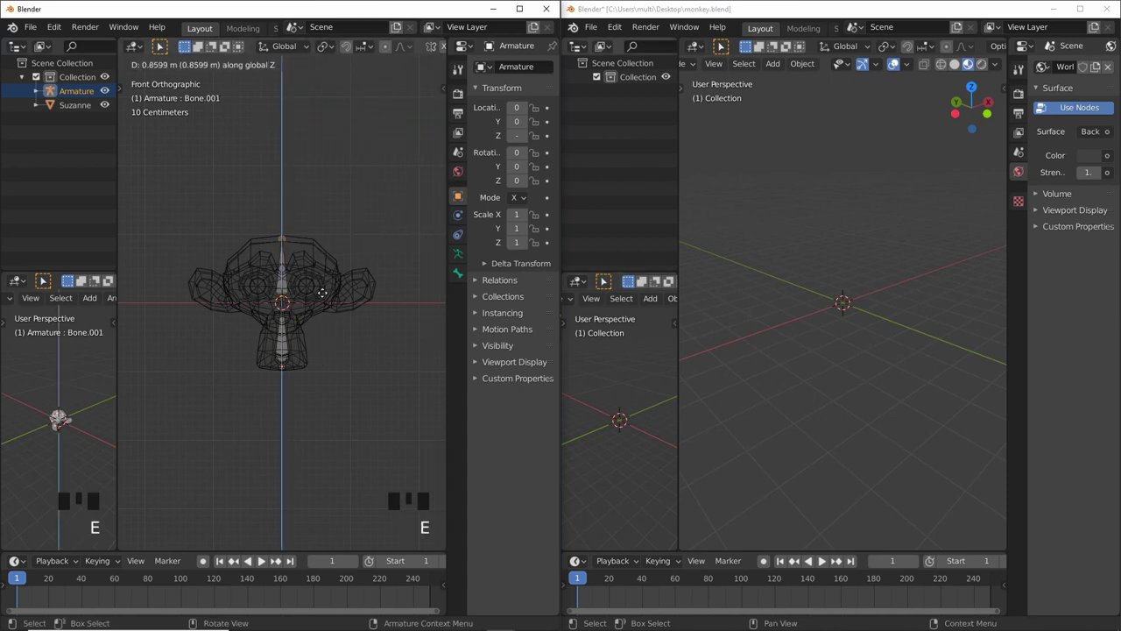
Extrude the second bone upward along Z, then return to Object Mode with solid shading
{"action": "key", "text": "Tab"}
{"action": "left_click_drag", "start_coordinate": [370, 356], "coordinate": [463, 254]}
{"action": "left_click", "coordinate": [463, 254]}
{"action": "left_click_drag", "start_coordinate": [480, 258], "coordinate": [536, 363]}
{"action": "left_click_drag", "start_coordinate": [318, 395], "coordinate": [326, 391]}
{"action": "key", "text": "z"}
{"action": "key", "text": "z"}
Rename the collection holding Suzanne and the armature to Monkey in the Outliner
{"action": "scroll", "scroll_direction": "up", "scroll_amount": 3}
{"action": "left_click_drag", "start_coordinate": [300, 392], "coordinate": [393, 335]}
{"action": "left_click_drag", "start_coordinate": [377, 325], "coordinate": [85, 75]}
{"action": "left_click", "coordinate": [90, 77]}
{"action": "left_click_drag", "start_coordinate": [90, 77], "coordinate": [229, 203]}
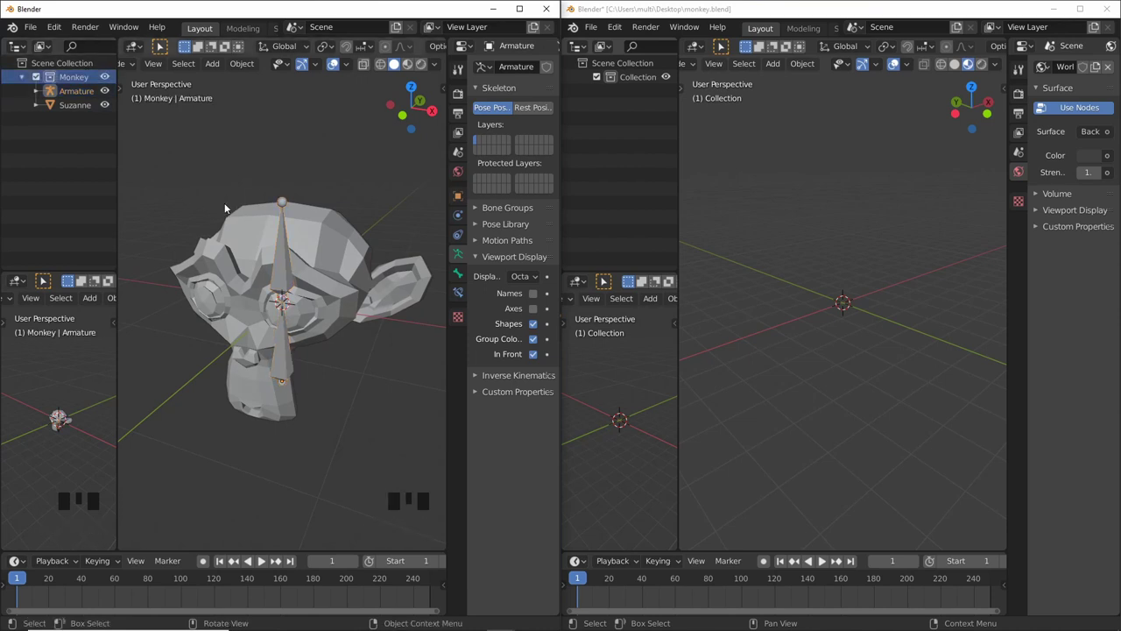
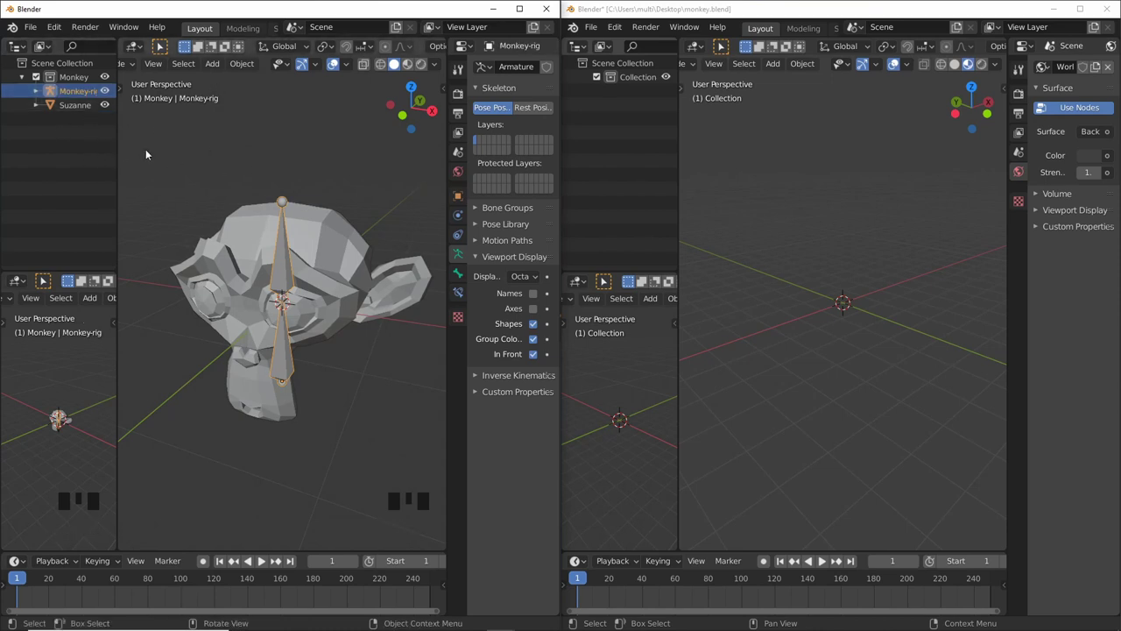
Select Suzanne, then add Monkey-rig as the active object
{"action": "left_click", "coordinate": [340, 251]}
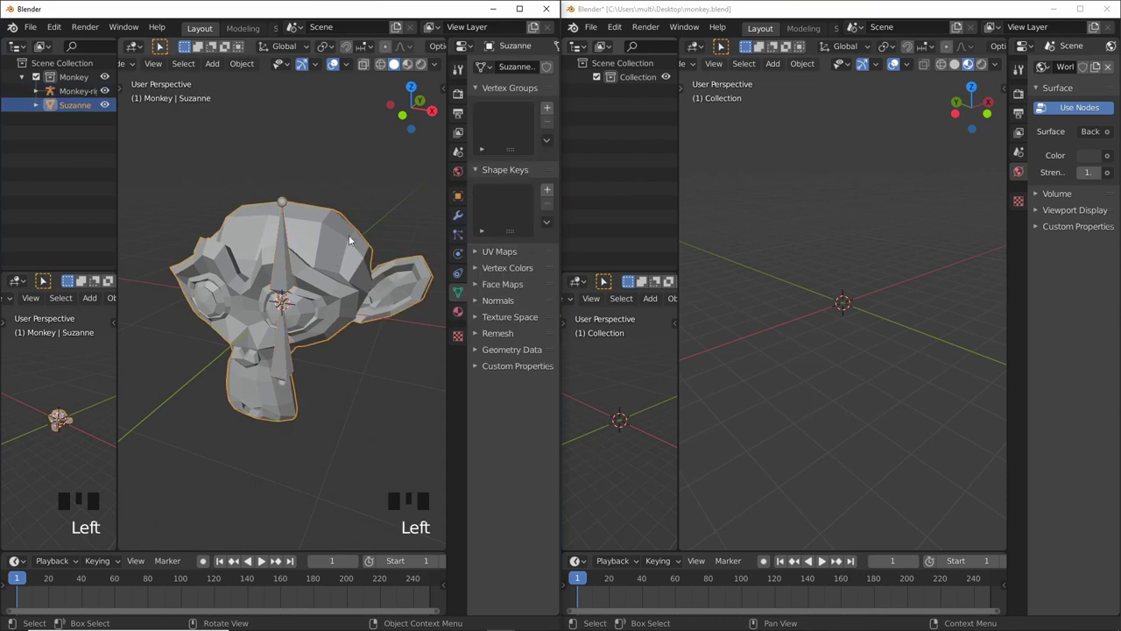
{"action": "left_click", "coordinate": [287, 272]}
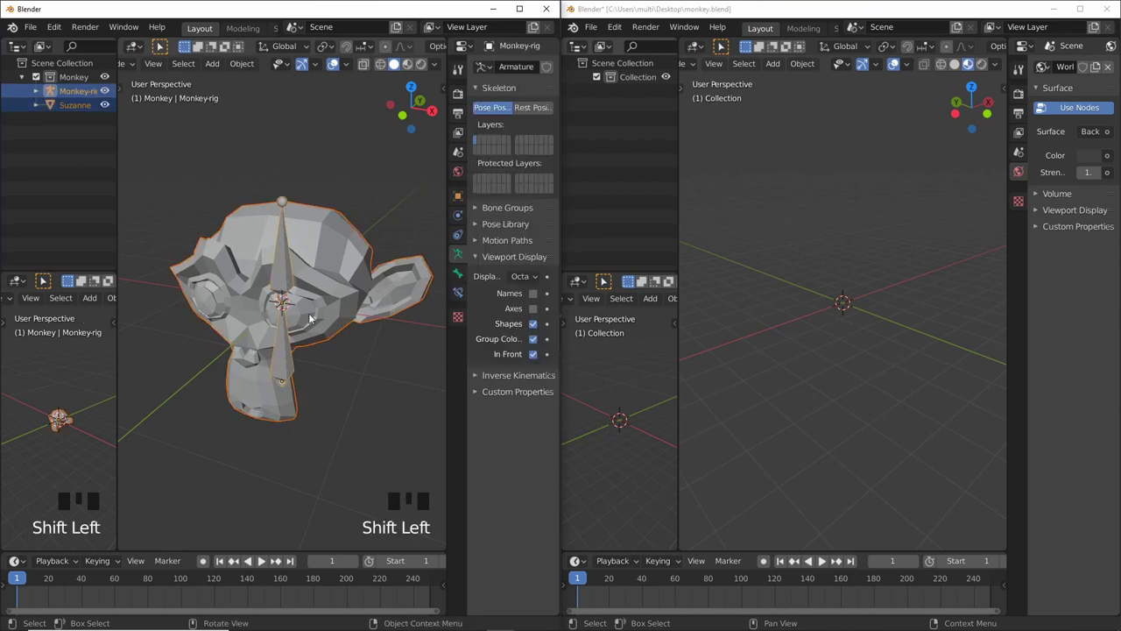
Parent Suzanne to Monkey-rig with automatic weights and test by rotating the upper bone in Pose Mode
{"action": "key", "text": "ctrl+p"}
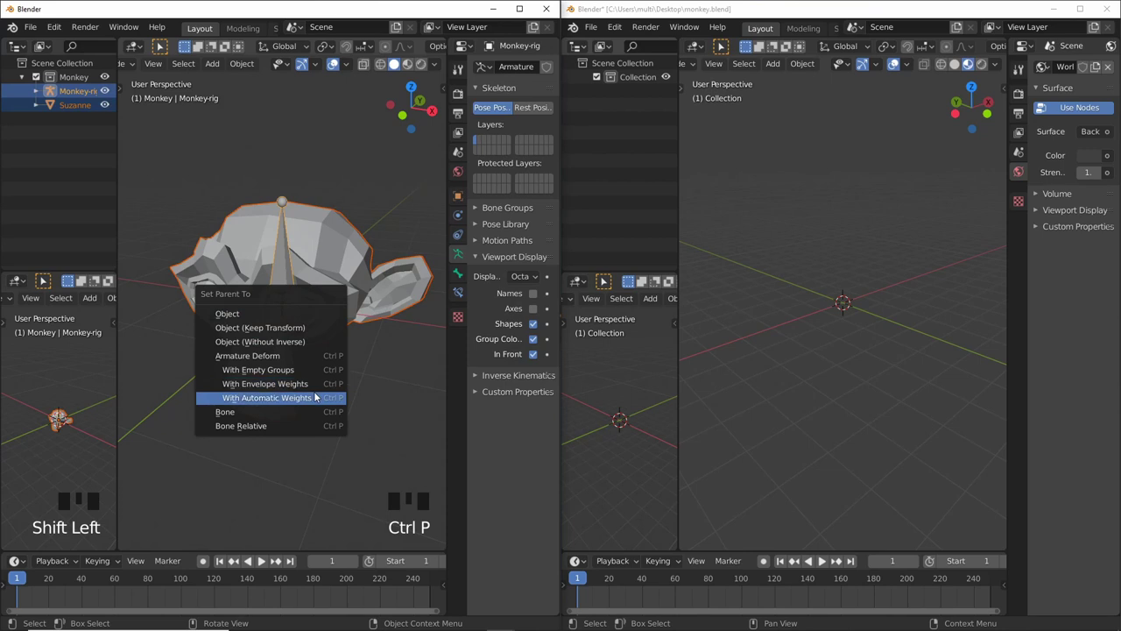
{"action": "key", "text": "ctrl+p"}
{"action": "left_click", "coordinate": [318, 368]}
{"action": "left_click", "coordinate": [291, 263]}
{"action": "left_click_drag", "start_coordinate": [319, 322], "coordinate": [324, 305]}
{"action": "key", "text": "ctrl+Tab"}
{"action": "left_click", "coordinate": [292, 256]}
{"action": "key", "text": "r"}
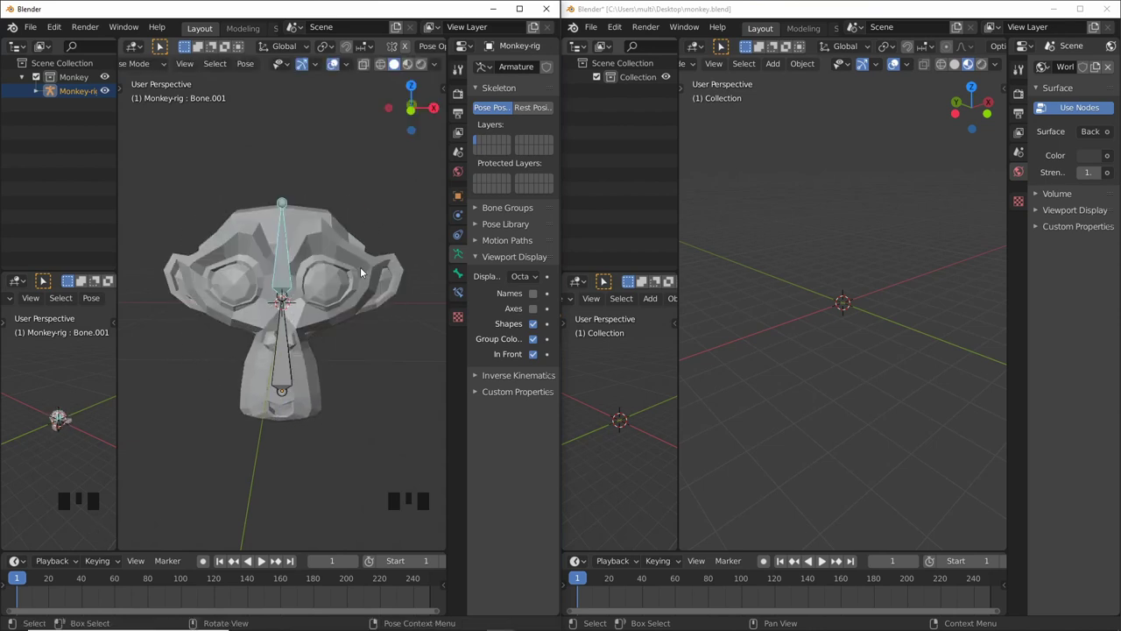
{"action": "key", "text": "ctrl+Tab"}
Select Suzanne and view its two bone vertex groups in Object Data properties
{"action": "left_click", "coordinate": [363, 343]}
{"action": "left_click_drag", "start_coordinate": [357, 332], "coordinate": [351, 240]}
{"action": "left_click", "coordinate": [352, 241]}
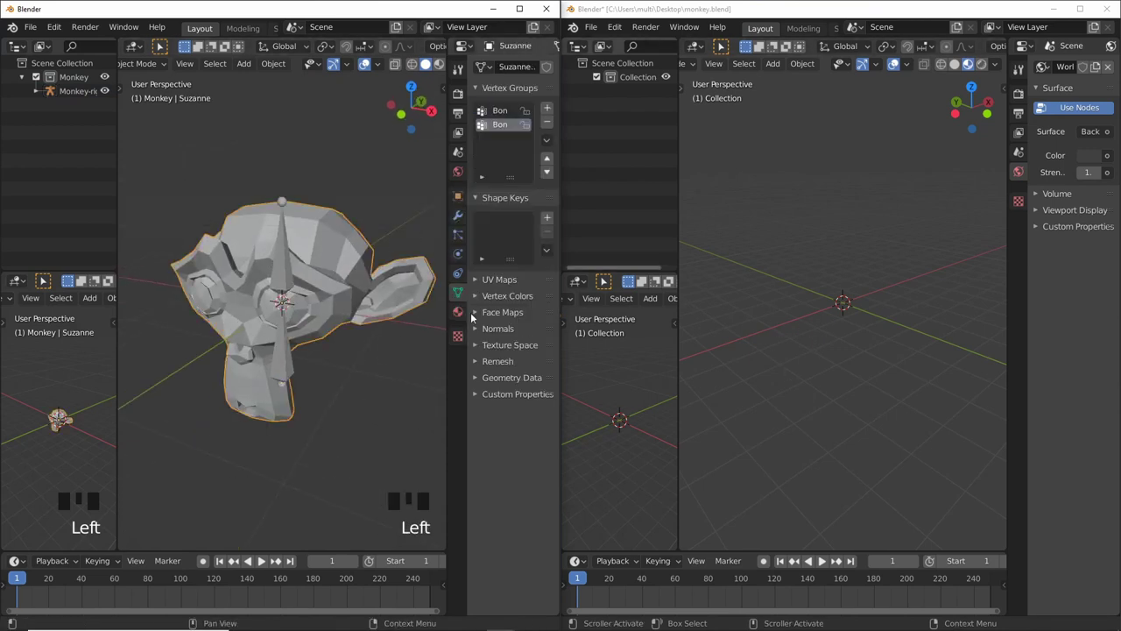
Create a new material for Suzanne with a dark blue base colour and specular 0.27
{"action": "left_click", "coordinate": [467, 315]}
{"action": "left_click", "coordinate": [536, 135]}
{"action": "left_click_drag", "start_coordinate": [535, 131], "coordinate": [523, 266]}
{"action": "left_click", "coordinate": [488, 96]}
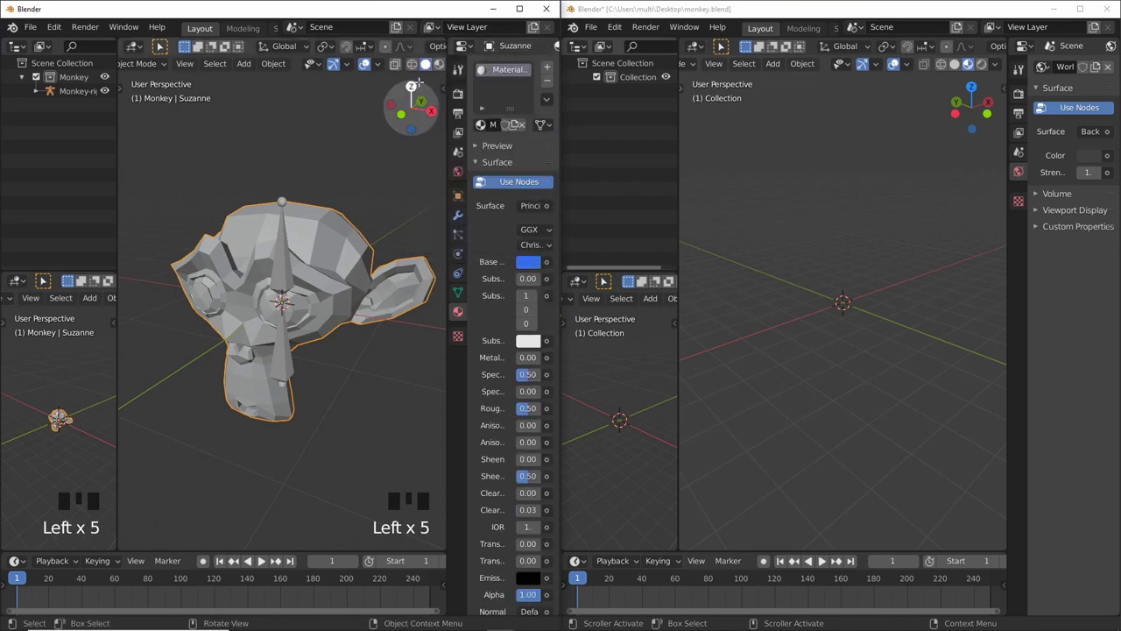
{"action": "left_click", "coordinate": [439, 67]}
{"action": "left_click", "coordinate": [342, 157]}
{"action": "left_click", "coordinate": [530, 262]}
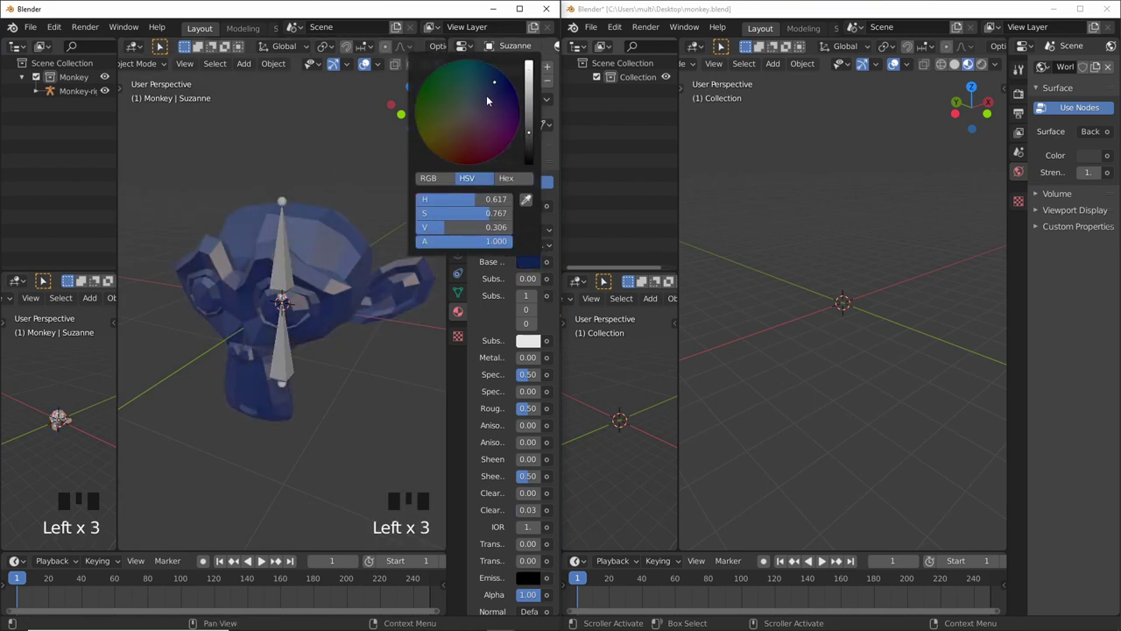
{"action": "left_click_drag", "start_coordinate": [64, 417], "coordinate": [410, 272]}
{"action": "left_click_drag", "start_coordinate": [373, 314], "coordinate": [512, 73]}
Rename the material to a Monkey-based name and save the file as Mokey_suz.blend
{"action": "double_click", "coordinate": [513, 73]}
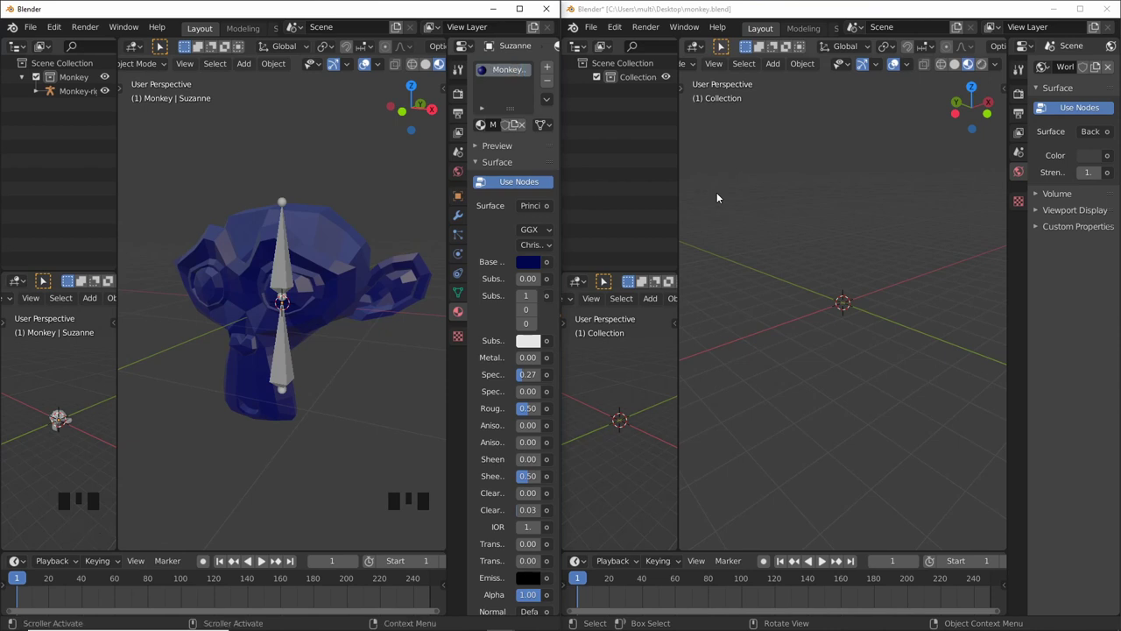
{"action": "left_click", "coordinate": [393, 167]}
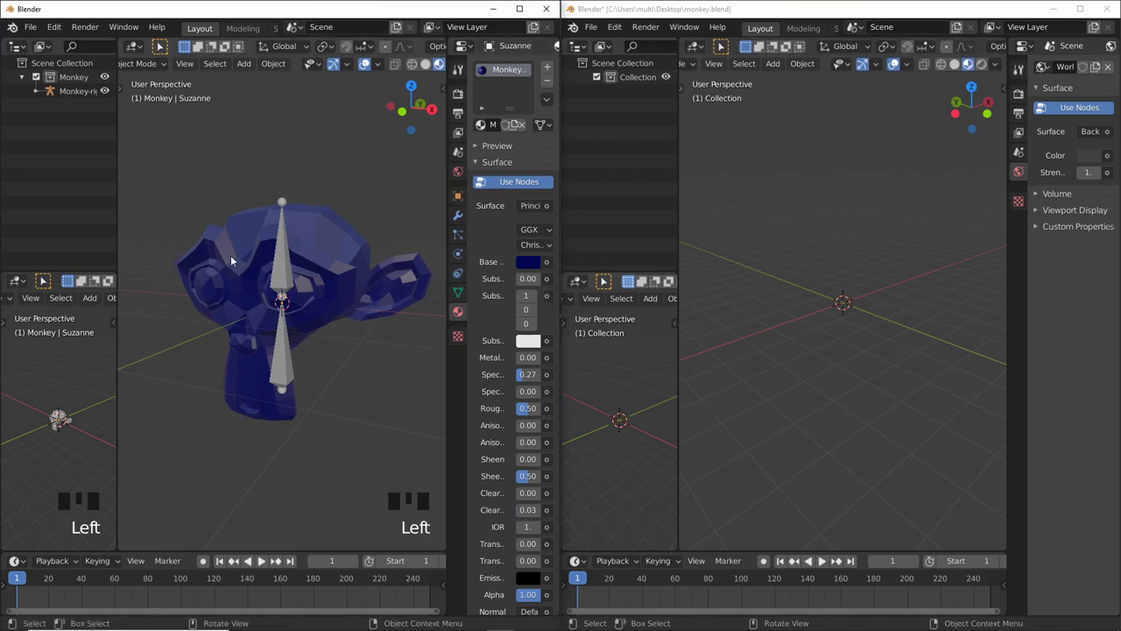
{"action": "scroll", "scroll_direction": "down", "scroll_amount": 3}
{"action": "left_click_drag", "start_coordinate": [314, 363], "coordinate": [226, 285]}
{"action": "key", "text": "ctrl+s"}
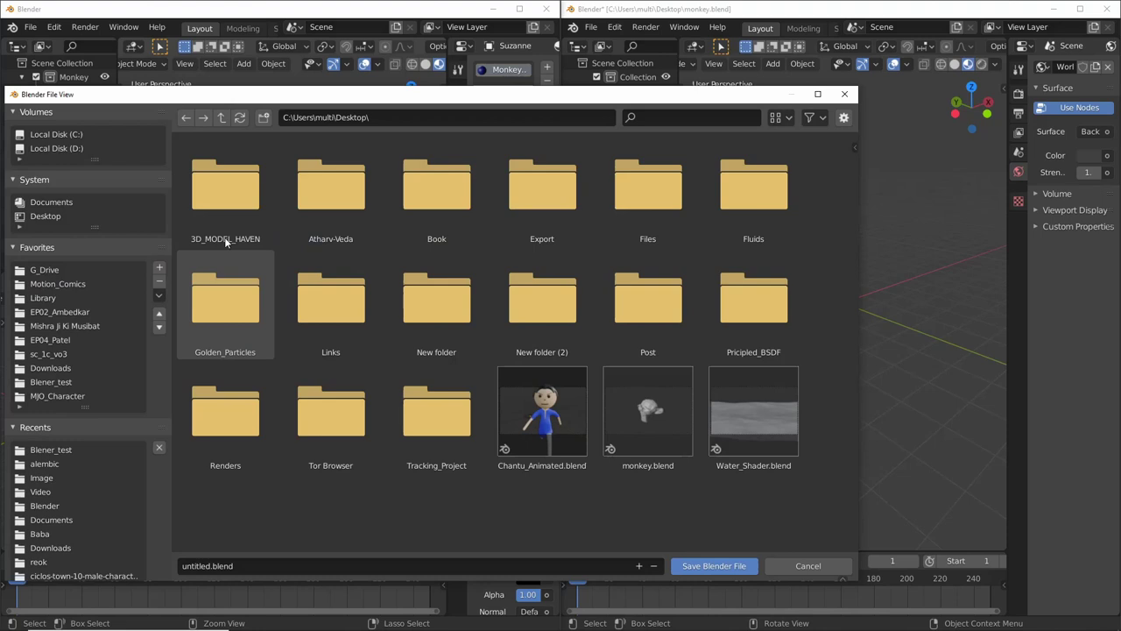
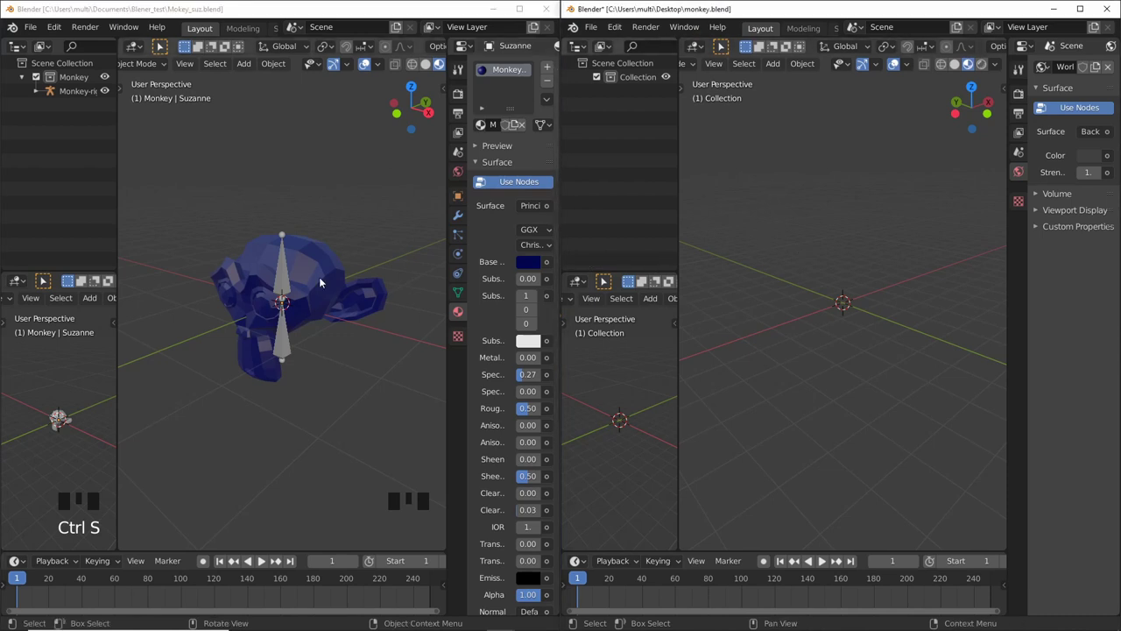
Select the monkey in the source file before linking its collection into the second file
{"action": "left_click", "coordinate": [64, 415]}
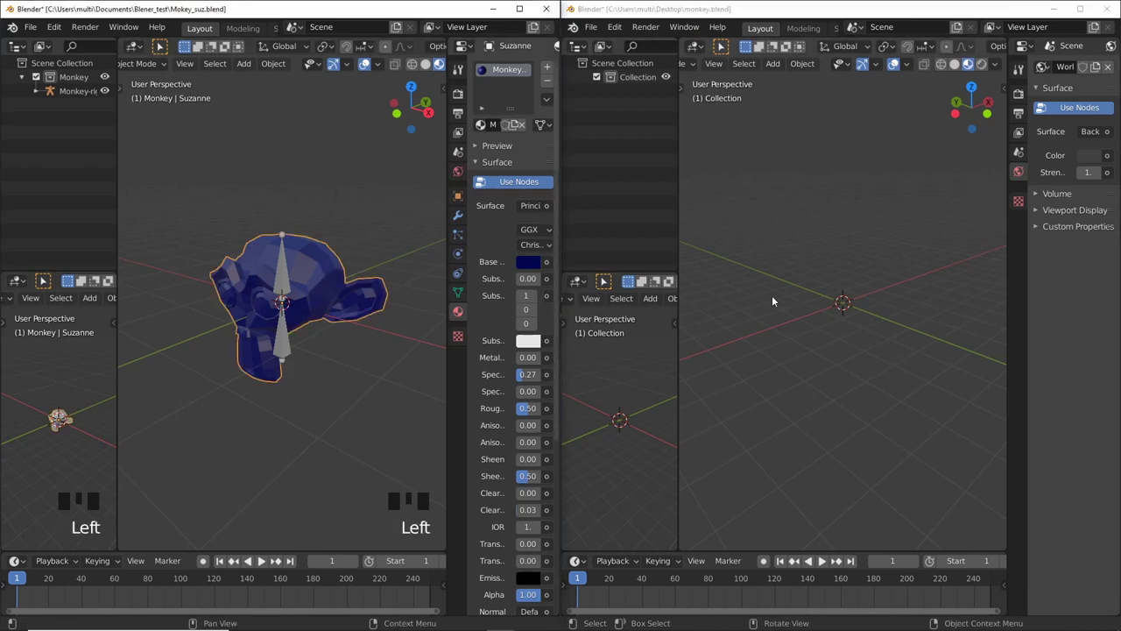
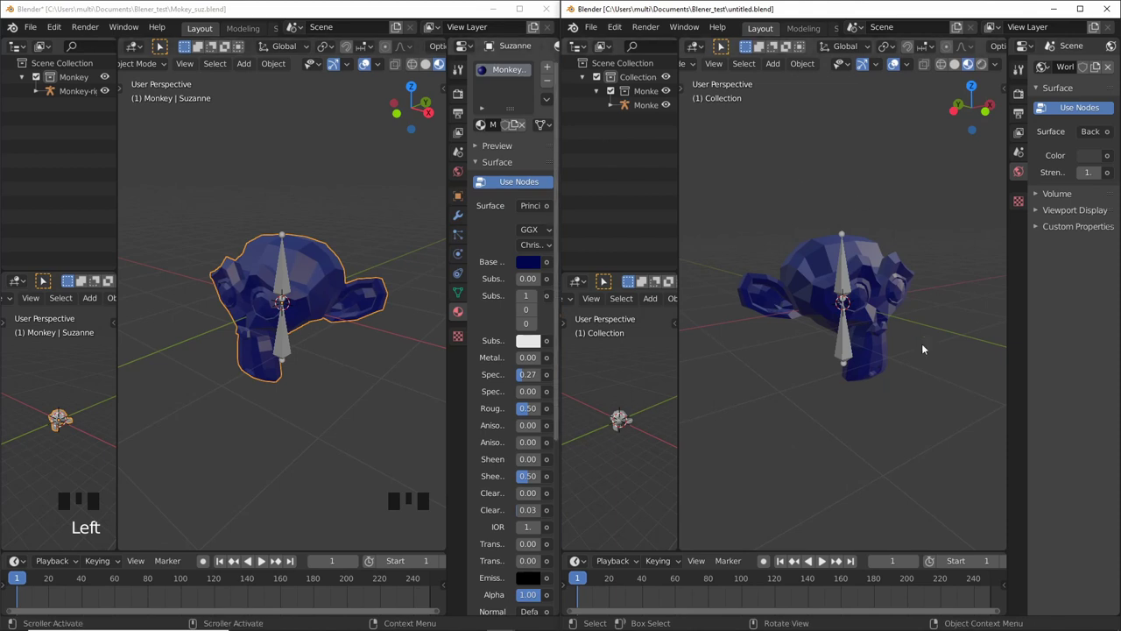
Change Suzanne's base colour to dark red on the colour wheel
{"action": "left_click", "coordinate": [314, 253]}
{"action": "left_click_drag", "start_coordinate": [328, 211], "coordinate": [328, 227]}
{"action": "left_click", "coordinate": [324, 272]}
{"action": "left_click_drag", "start_coordinate": [315, 249], "coordinate": [532, 267]}
{"action": "left_click", "coordinate": [532, 267]}
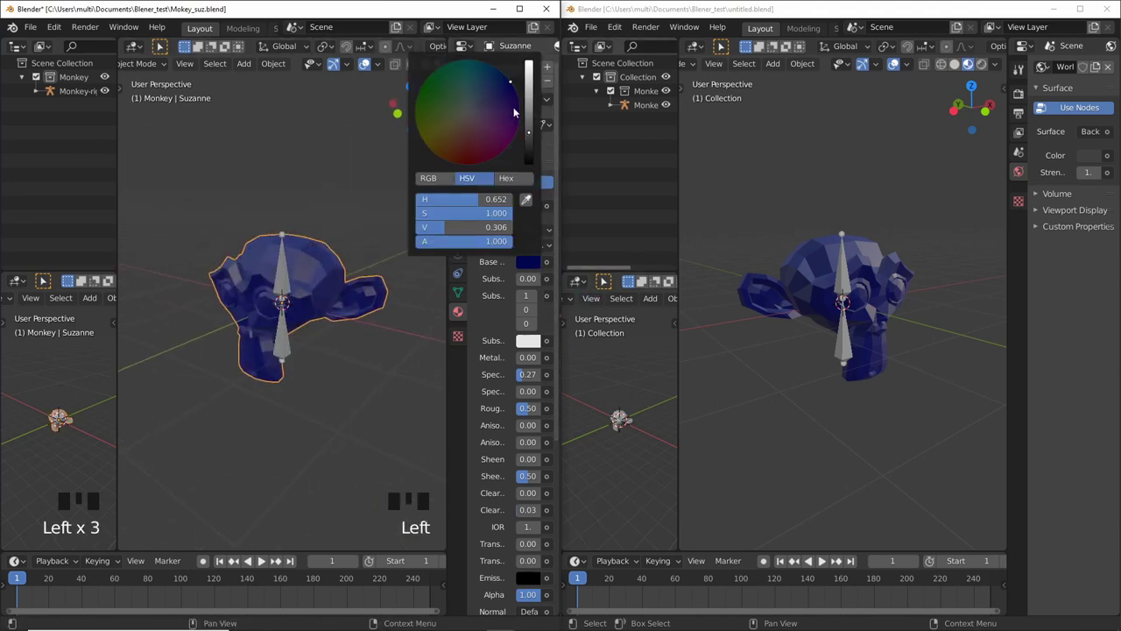
{"action": "left_click", "coordinate": [490, 122]}
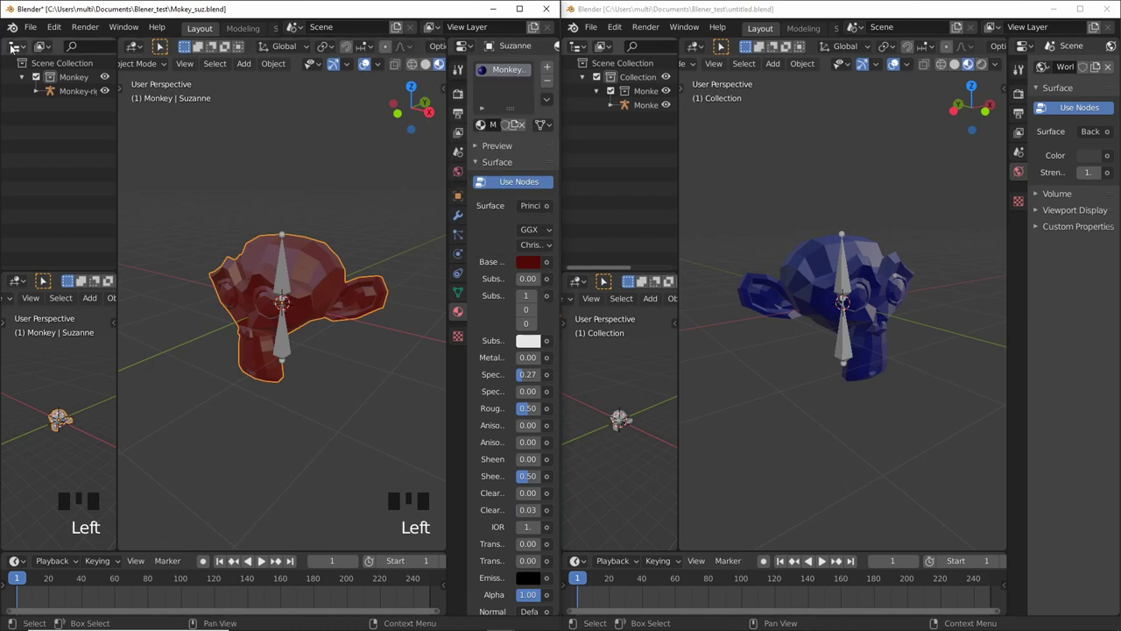
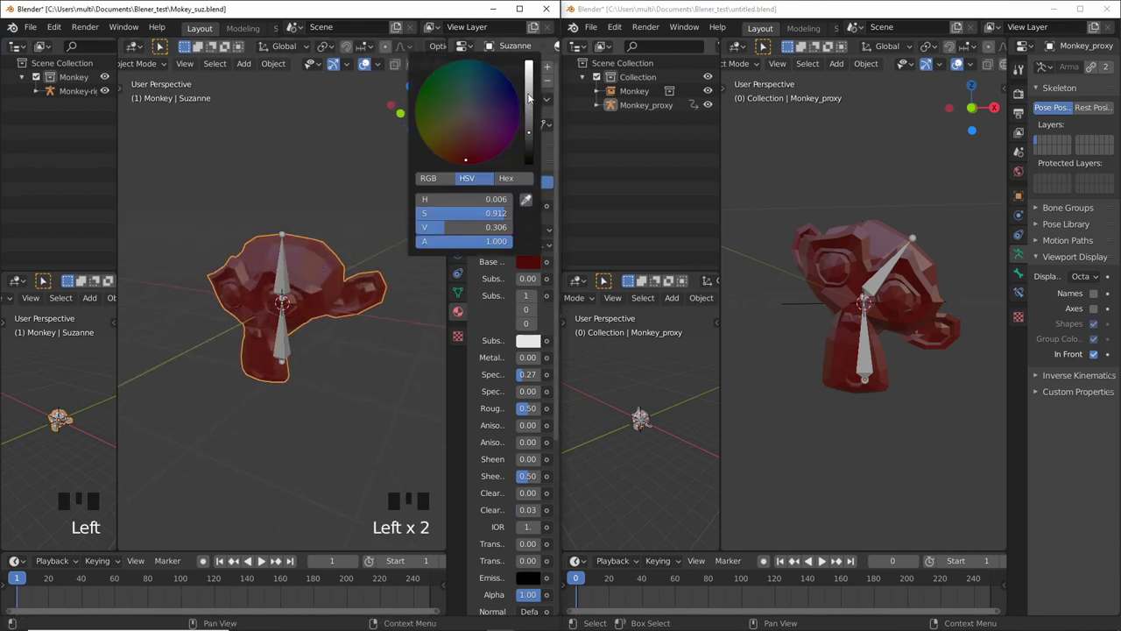
Set Suzanne's base colour to green and save Mokey_suz.blend
{"action": "left_click", "coordinate": [454, 92]}
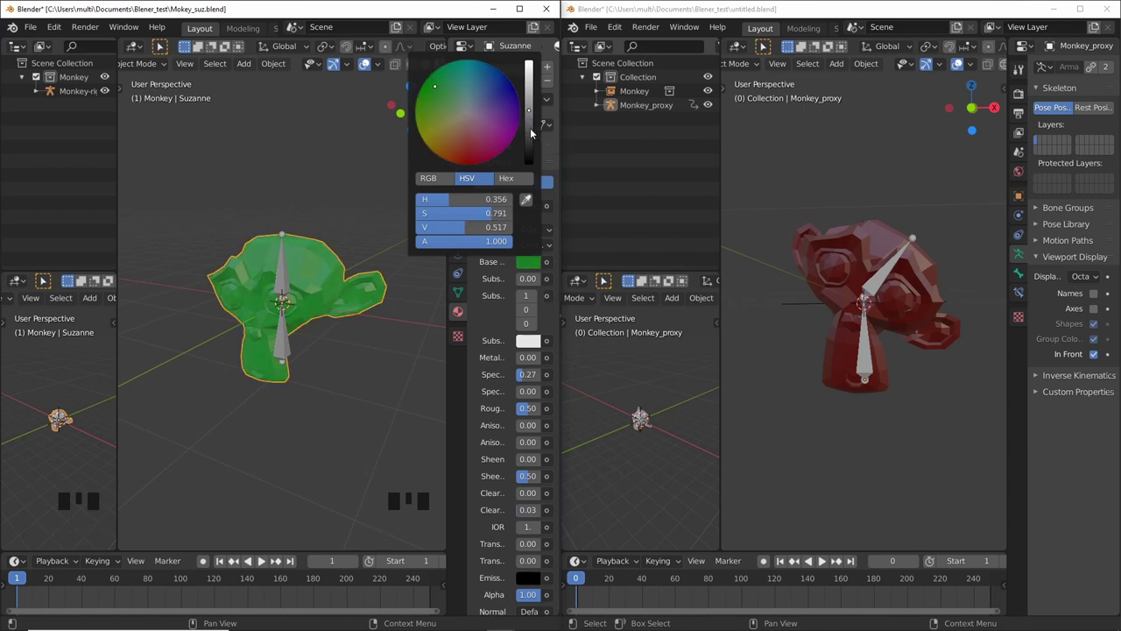
{"action": "left_click", "coordinate": [391, 384]}
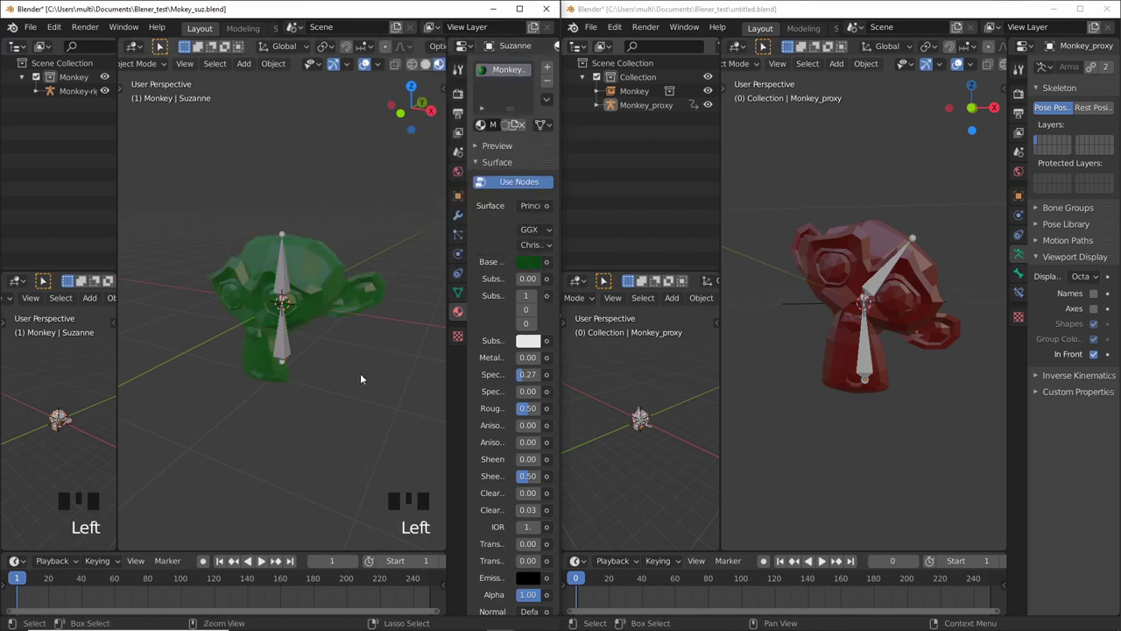
{"action": "key", "text": "ctrl+s"}
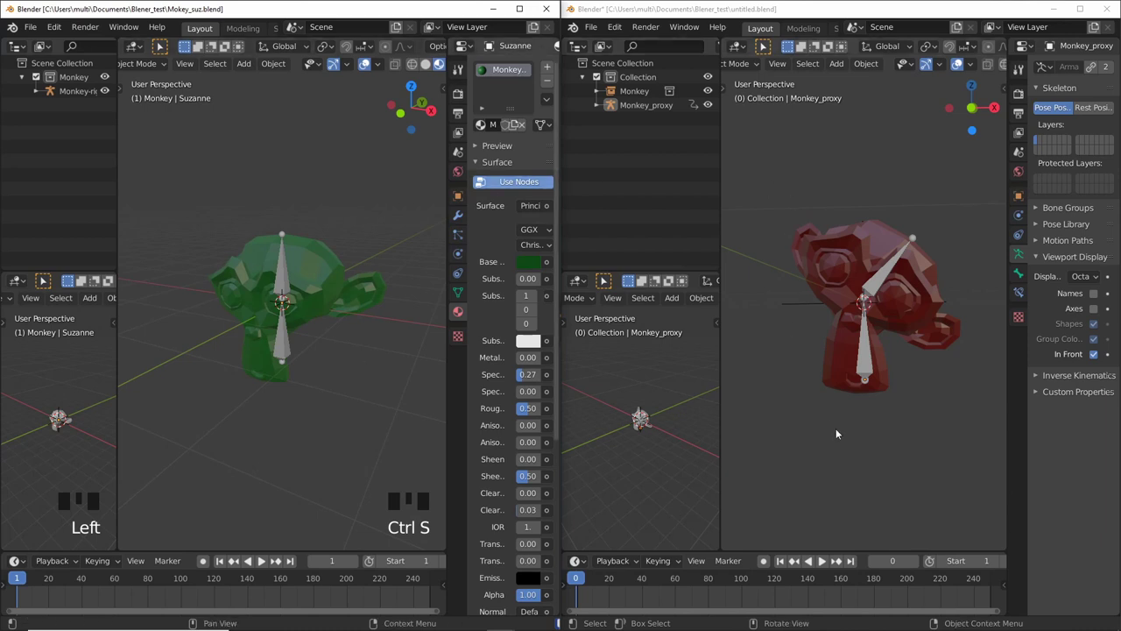
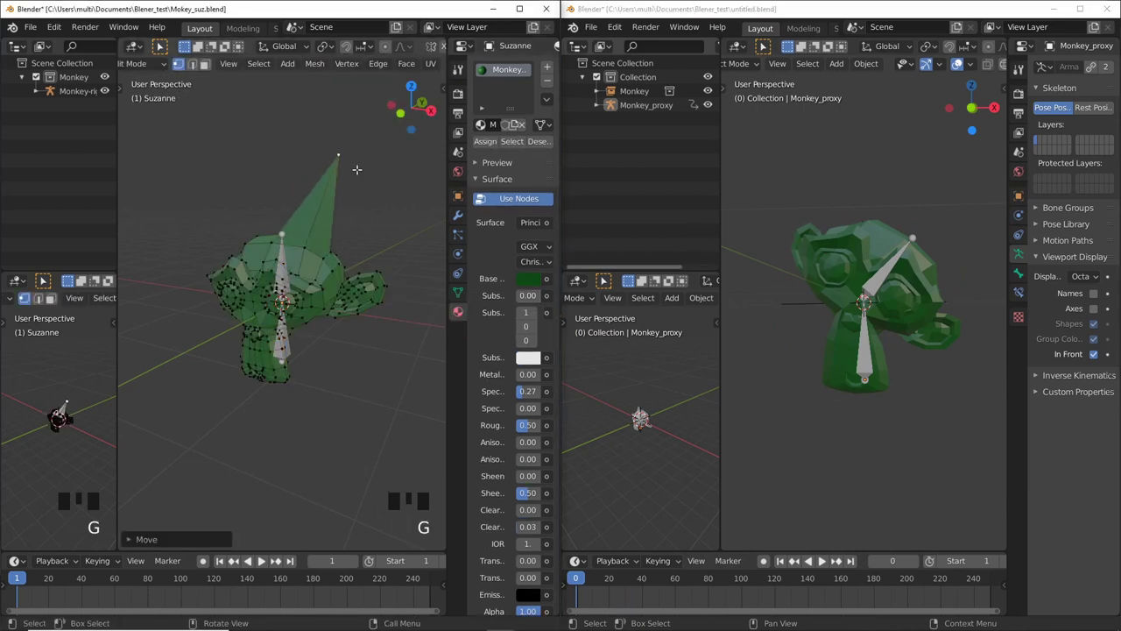
Leave Edit Mode after extruding the head spike and save Mokey_suz.blend
{"action": "key", "text": "Tab"}
{"action": "left_click_drag", "start_coordinate": [330, 354], "coordinate": [356, 348]}
{"action": "key", "text": "ctrl+s"}
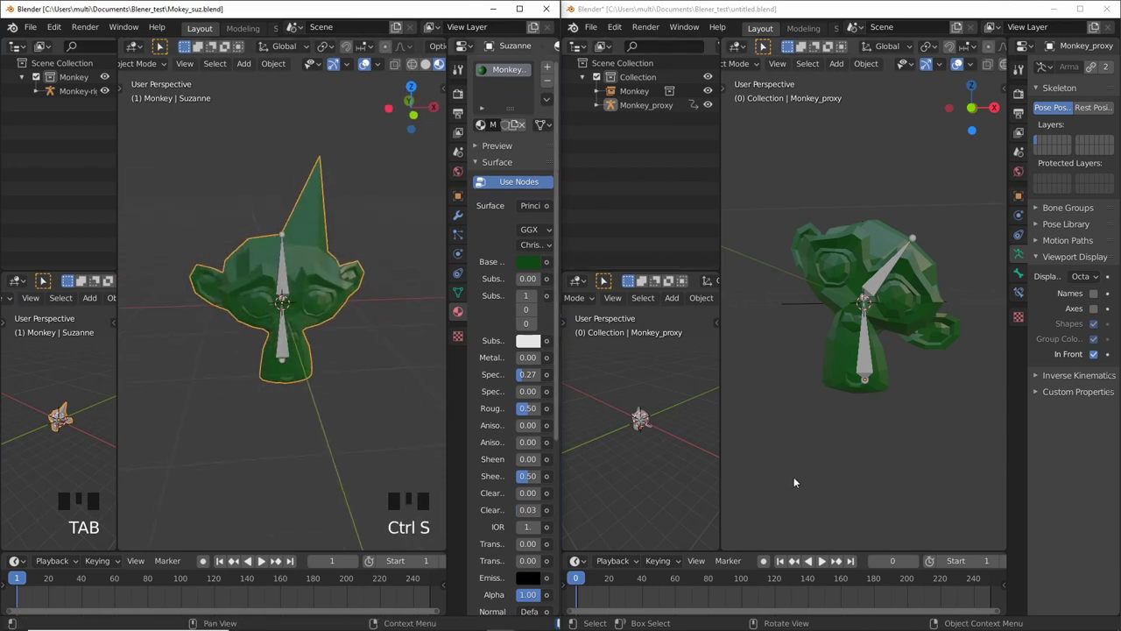
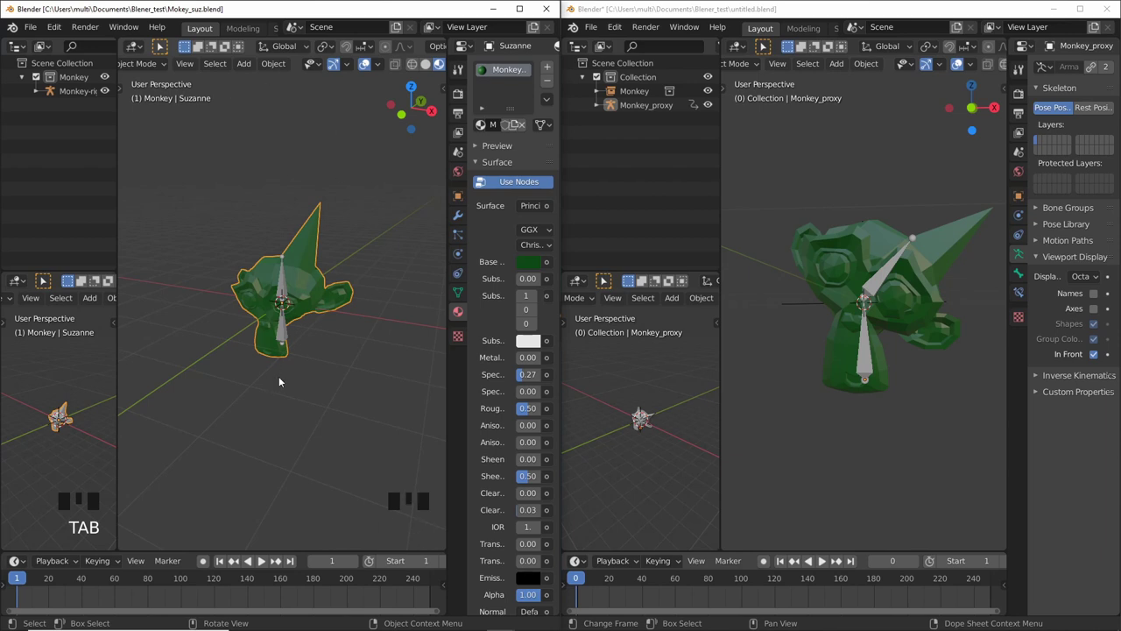
Orbit the view around the source monkey to inspect the spike
{"action": "left_click_drag", "start_coordinate": [316, 366], "coordinate": [609, 33]}
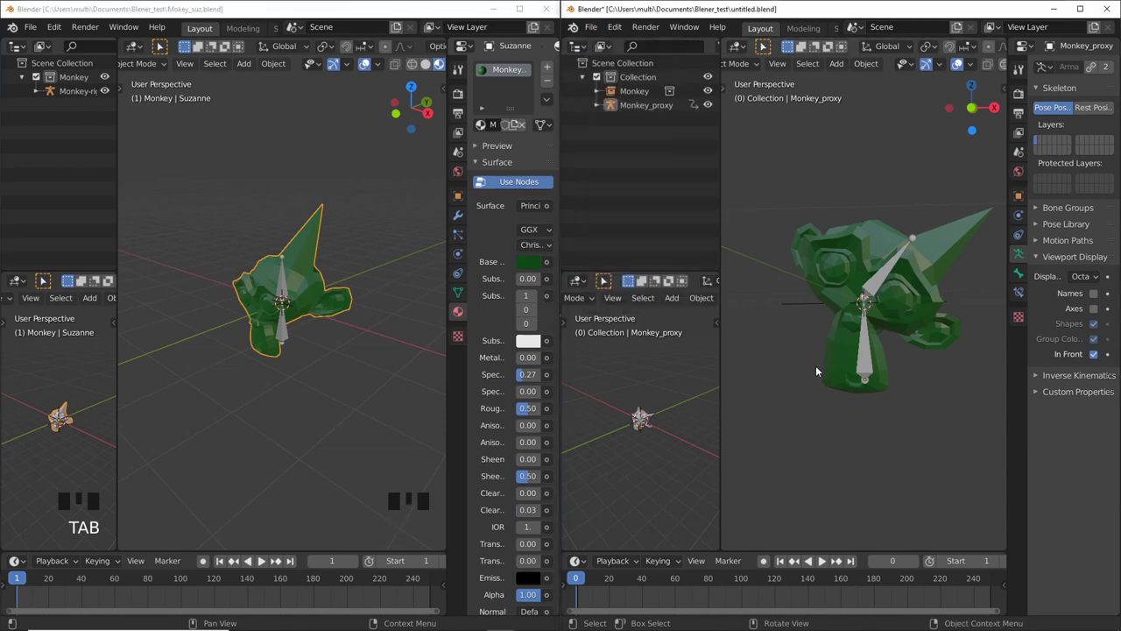